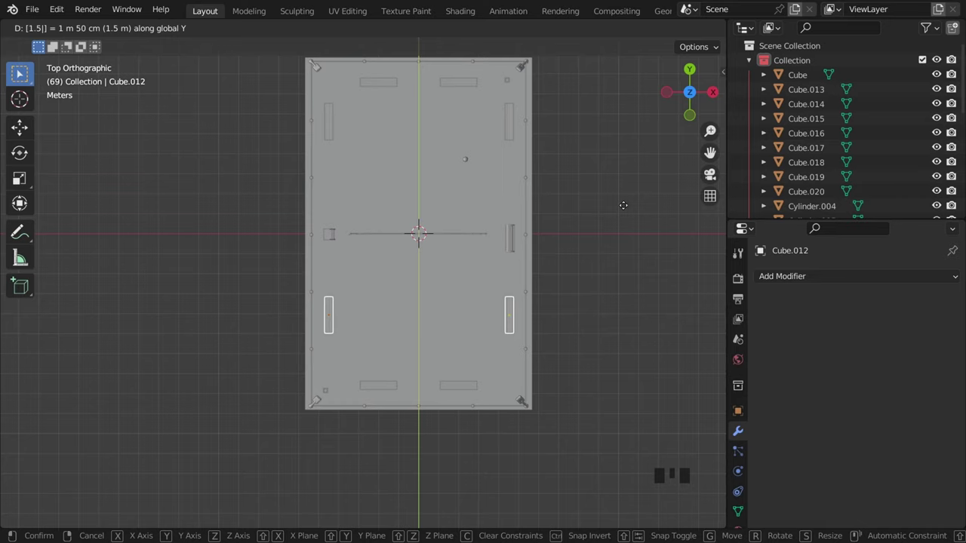
- Finish sliding the lower pair of side benches 1.5 m along the court side
{"action": "middle_click", "coordinate": [468, 326]}
{"action": "key", "text": "KP_7"}
{"action": "left_click", "coordinate": [337, 126]}
- Shift the upper pair of side benches -1.5 m along the side and save the file
{"action": "left_click", "coordinate": [510, 130]}
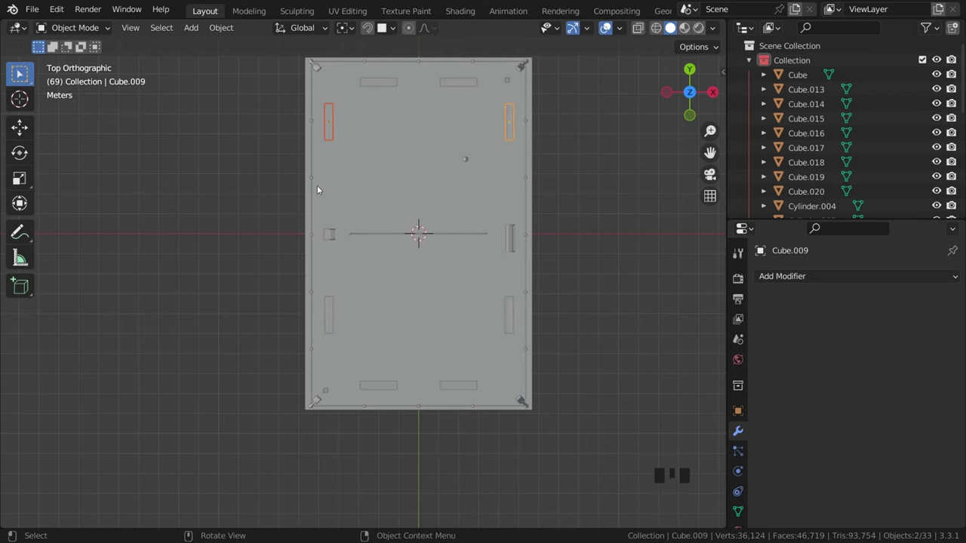
{"action": "key", "text": "g"}
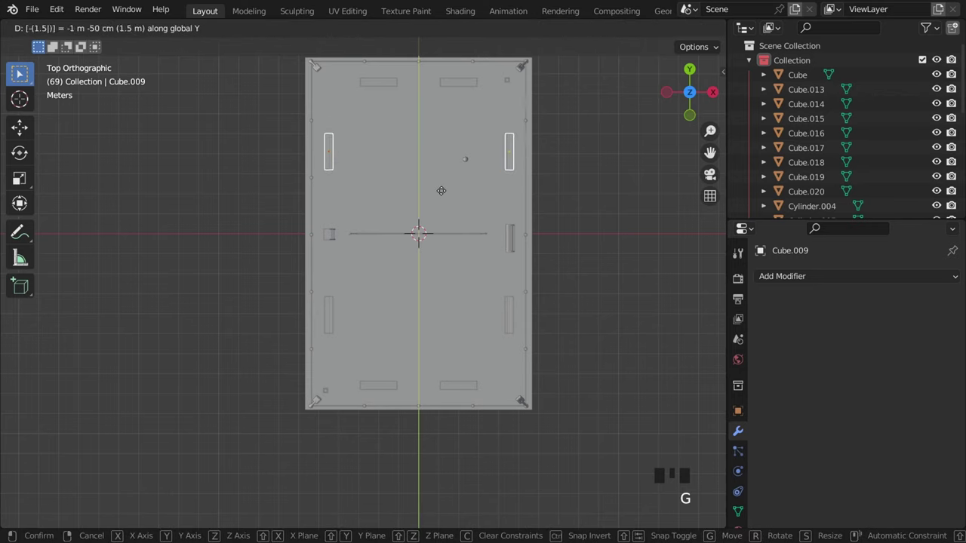
{"action": "left_click", "coordinate": [605, 277]}
{"action": "left_click_drag", "start_coordinate": [553, 350], "coordinate": [476, 344]}
{"action": "key", "text": "ctrl+s"}
{"action": "scroll", "scroll_direction": "up", "scroll_amount": 3}
{"action": "left_click_drag", "start_coordinate": [456, 305], "coordinate": [430, 279]}
{"action": "scroll", "scroll_direction": "down", "scroll_amount": 3}
{"action": "key", "text": "ctrl+s"}
{"action": "left_click_drag", "start_coordinate": [381, 330], "coordinate": [358, 280]}
{"action": "scroll", "scroll_direction": "up", "scroll_amount": 3}
{"action": "key", "text": "ctrl+s"}
{"action": "left_click_drag", "start_coordinate": [384, 283], "coordinate": [389, 285]}
{"action": "key", "text": "ctrl+s"}
{"action": "scroll", "scroll_direction": "down", "scroll_amount": 3}
{"action": "key", "text": "ctrl+s"}
- Begin sliding the pair of end benches 0.2 m sideways along the court end
{"action": "left_click", "coordinate": [358, 190]}
{"action": "left_click", "coordinate": [508, 391]}
{"action": "key", "text": "KP_7"}
{"action": "left_click_drag", "start_coordinate": [437, 357], "coordinate": [419, 138]}
{"action": "left_click", "coordinate": [421, 131]}
{"action": "left_click", "coordinate": [430, 435]}
{"action": "key", "text": "g"}
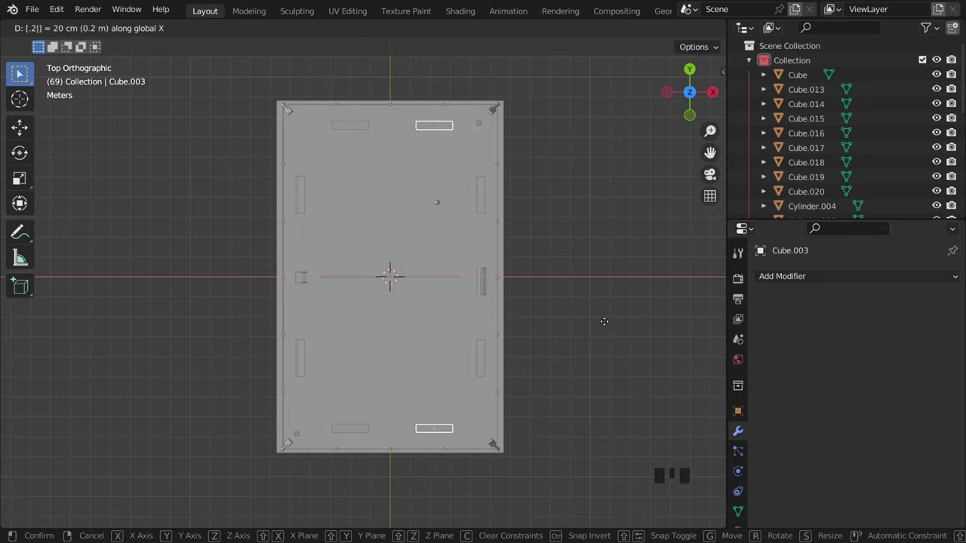
- Place both pairs of end benches (Cube.003, Cube.001) along X and save
{"action": "key", "text": "g"}
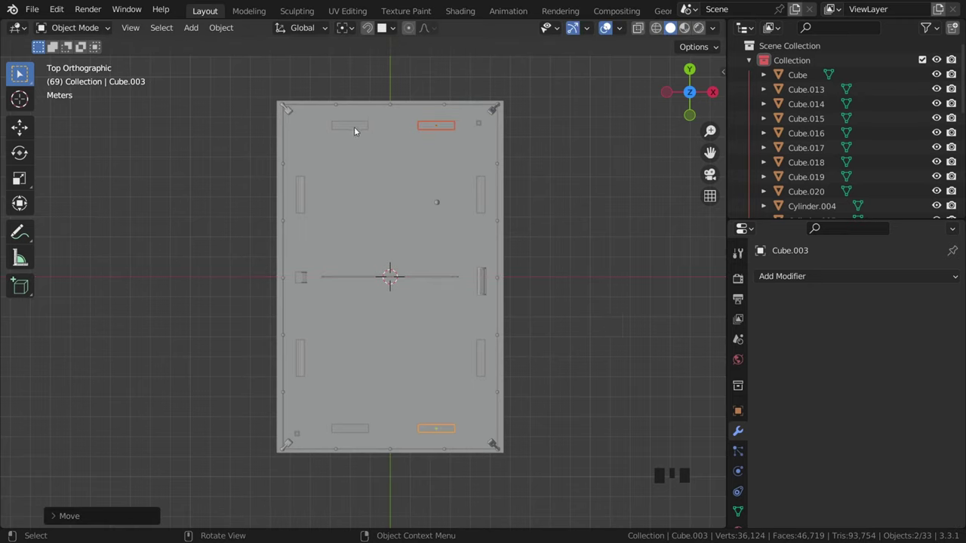
{"action": "left_click", "coordinate": [354, 126]}
{"action": "key", "text": "ctrl+z"}
{"action": "left_click", "coordinate": [372, 133]}
{"action": "left_click", "coordinate": [360, 132]}
{"action": "left_click", "coordinate": [536, 382]}
{"action": "key", "text": "g"}
{"action": "key", "text": "g"}
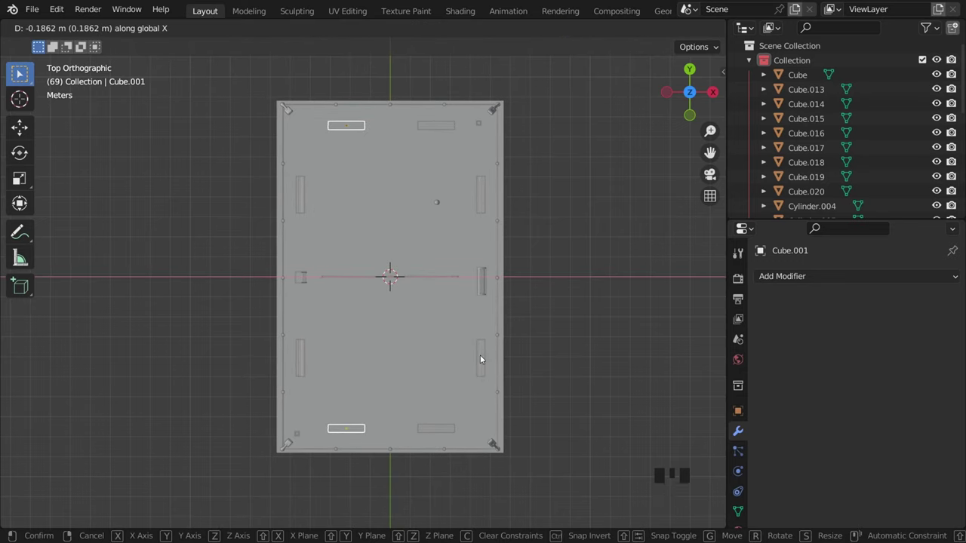
{"action": "key", "text": "ctrl+s"}
{"action": "scroll", "scroll_direction": "down", "scroll_amount": 3}
{"action": "left_click_drag", "start_coordinate": [454, 282], "coordinate": [504, 290]}
{"action": "key", "text": "ctrl+s"}
{"action": "scroll", "scroll_direction": "down", "scroll_amount": 3}
{"action": "left_click_drag", "start_coordinate": [508, 283], "coordinate": [479, 280]}
{"action": "scroll", "scroll_direction": "up", "scroll_amount": 3}
{"action": "left_click_drag", "start_coordinate": [462, 282], "coordinate": [438, 243]}
{"action": "key", "text": "ctrl+s"}
- Relocate the small stand Cube.013 about 6 m along Y near the far corner
{"action": "left_click_drag", "start_coordinate": [389, 258], "coordinate": [373, 263]}
{"action": "scroll", "scroll_direction": "up", "scroll_amount": 3}
{"action": "left_click", "coordinate": [359, 258]}
{"action": "key", "text": "g"}
{"action": "key", "text": "g"}
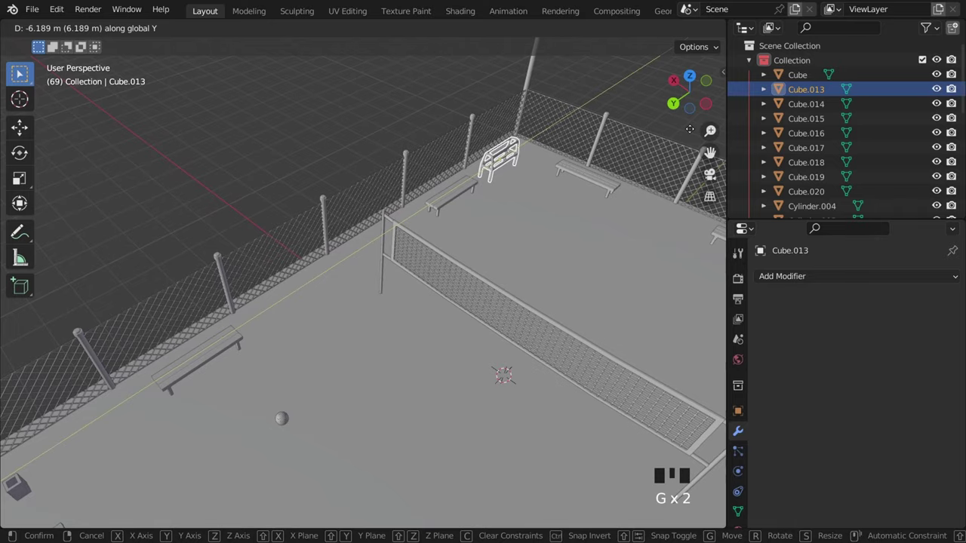
{"action": "left_click_drag", "start_coordinate": [550, 242], "coordinate": [299, 306]}
{"action": "key", "text": "ctrl+s"}
{"action": "scroll", "scroll_direction": "up", "scroll_amount": 3}
{"action": "left_click", "coordinate": [313, 291]}
- Inspect the whole court from outside and select the front lattice fence
{"action": "left_click_drag", "start_coordinate": [324, 330], "coordinate": [500, 319]}
{"action": "scroll", "scroll_direction": "up", "scroll_amount": 3}
{"action": "scroll", "scroll_direction": "down", "scroll_amount": 3}
{"action": "left_click_drag", "start_coordinate": [447, 331], "coordinate": [418, 315]}
{"action": "key", "text": "ctrl+s"}
{"action": "scroll", "scroll_direction": "up", "scroll_amount": 3}
{"action": "scroll", "scroll_direction": "down", "scroll_amount": 3}
{"action": "key", "text": "ctrl+s"}
{"action": "scroll", "scroll_direction": "down", "scroll_amount": 3}
{"action": "key", "text": "ctrl+s"}
{"action": "scroll", "scroll_direction": "up", "scroll_amount": 3}
{"action": "scroll", "scroll_direction": "down", "scroll_amount": 3}
{"action": "left_click_drag", "start_coordinate": [403, 301], "coordinate": [431, 305]}
{"action": "key", "text": "ctrl+s"}
{"action": "scroll", "scroll_direction": "up", "scroll_amount": 3}
{"action": "middle_click", "coordinate": [423, 305]}
{"action": "left_click", "coordinate": [442, 394]}
- Apply the fence's Decimate, Wireframe and Array modifiers, leaving the stack empty, and save
{"action": "left_click", "coordinate": [393, 317]}
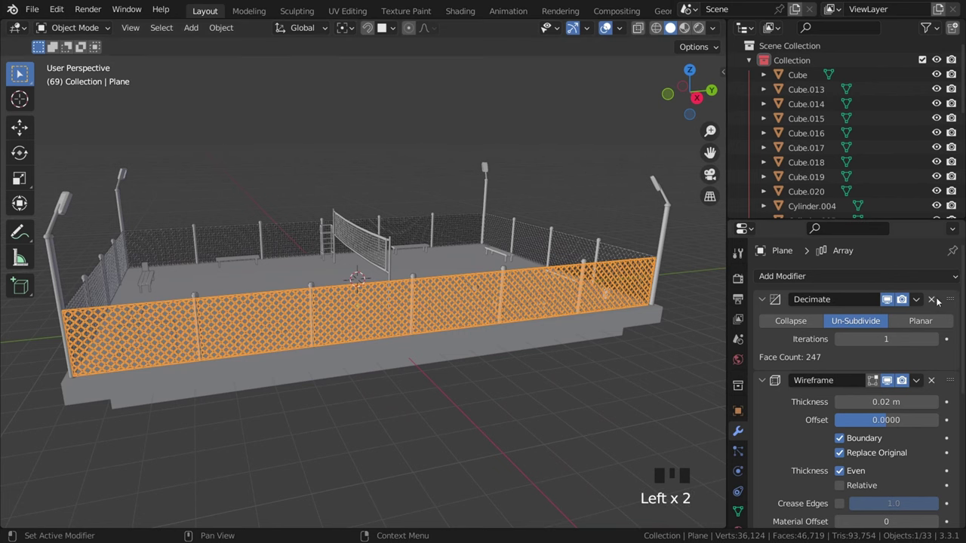
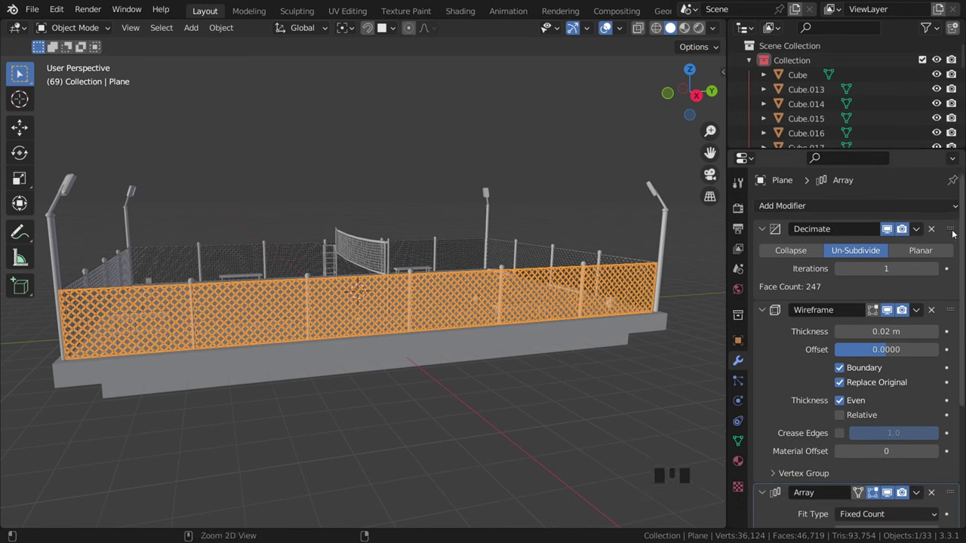
{"action": "key", "text": "ctrl+a"}
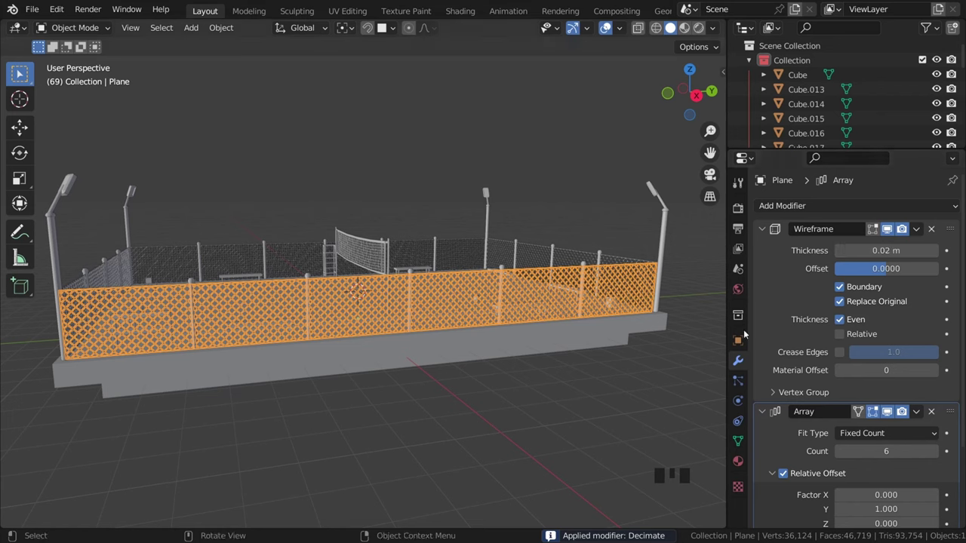
{"action": "key", "text": "ctrl+a"}
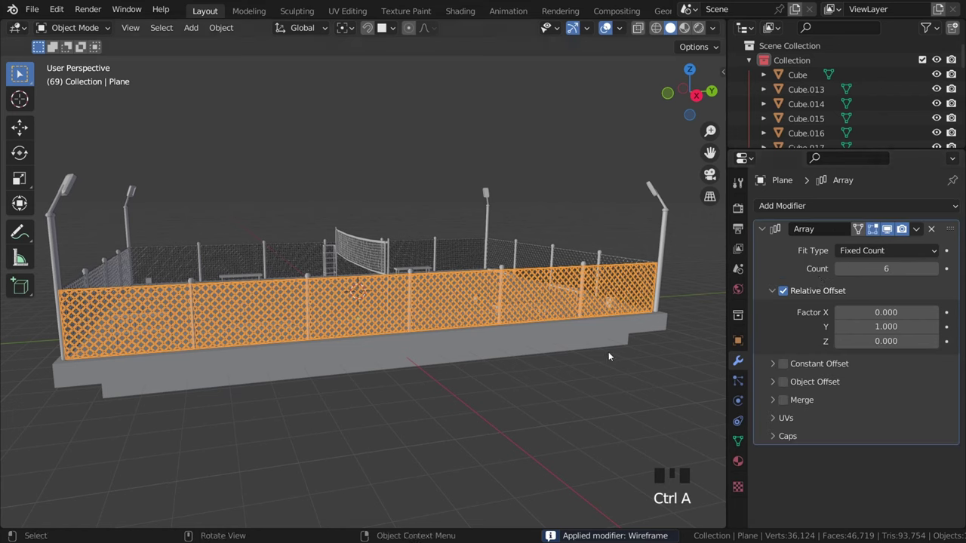
{"action": "key", "text": "ctrl+a"}
{"action": "key", "text": "ctrl+s"}
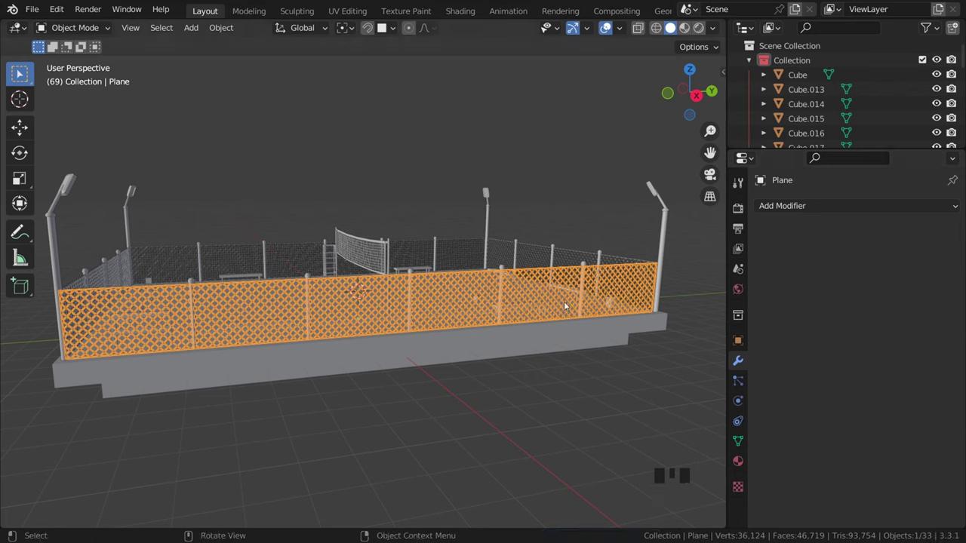
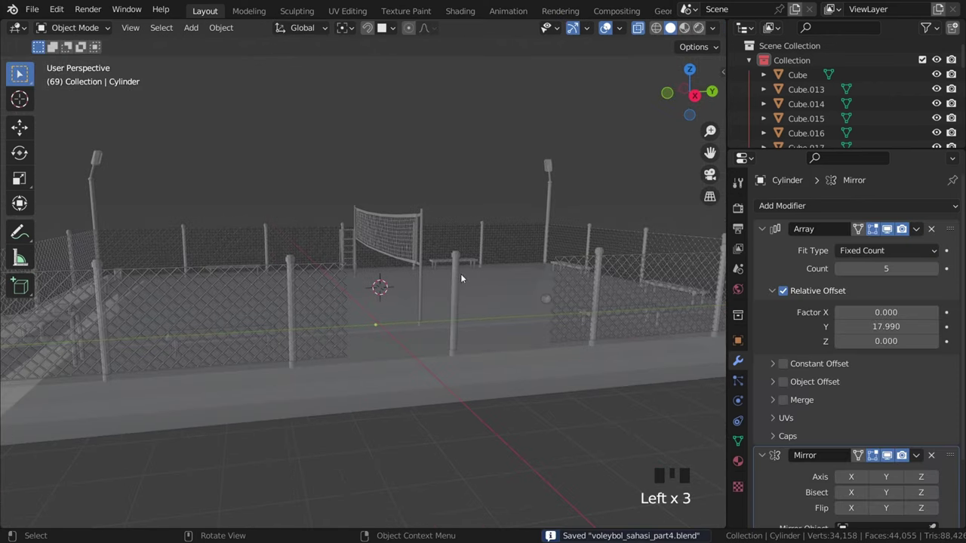
- Apply the Array modifier on the front fence posts so their copies become permanent
{"action": "left_click", "coordinate": [459, 279]}
{"action": "key", "text": "ctrl+s"}
{"action": "scroll", "scroll_direction": "down", "scroll_amount": 3}
{"action": "left_click_drag", "start_coordinate": [445, 279], "coordinate": [418, 270]}
{"action": "scroll", "scroll_direction": "up", "scroll_amount": 3}
{"action": "scroll", "scroll_direction": "down", "scroll_amount": 3}
{"action": "scroll", "scroll_direction": "up", "scroll_amount": 3}
{"action": "key", "text": "ctrl+a"}
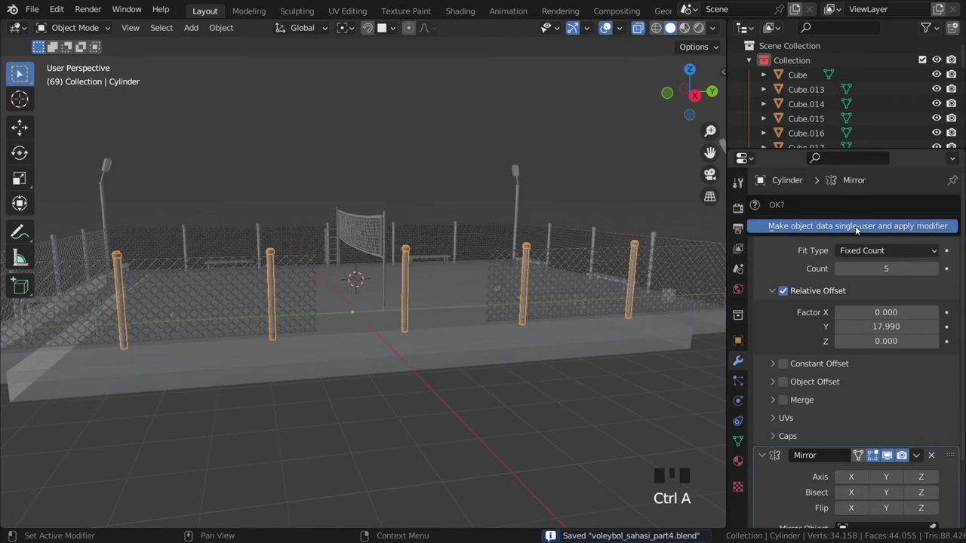
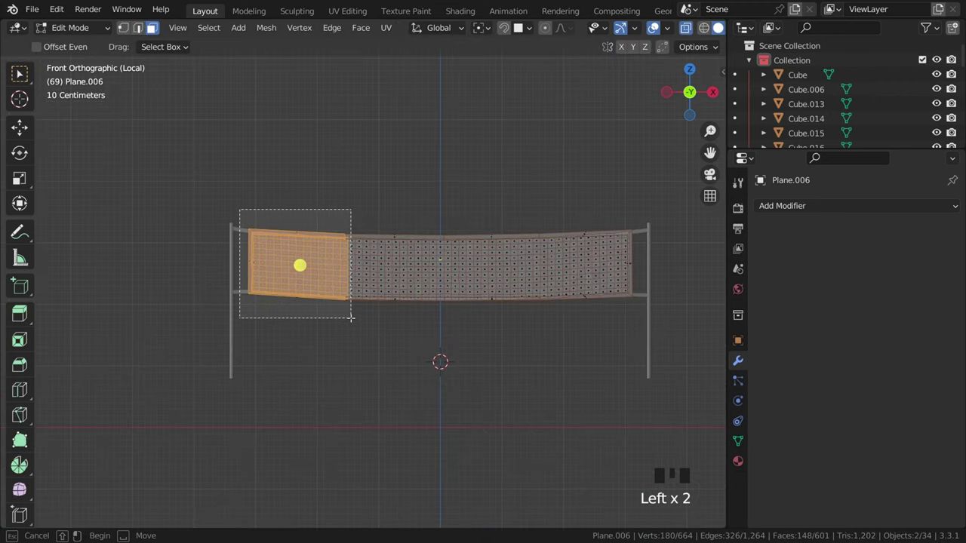
- Tilt the net's left end and raise the tie piece Cube.018 along Z to match
{"action": "key", "text": "r"}
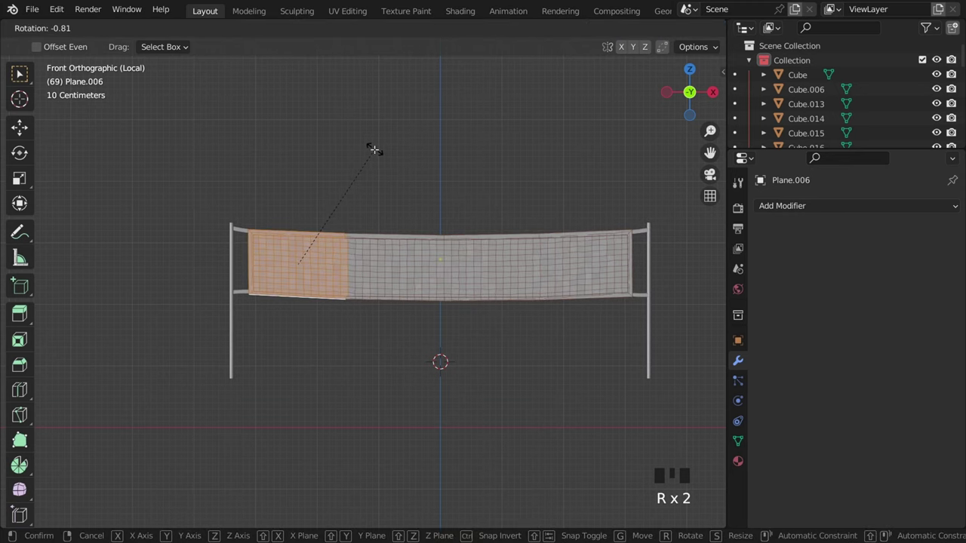
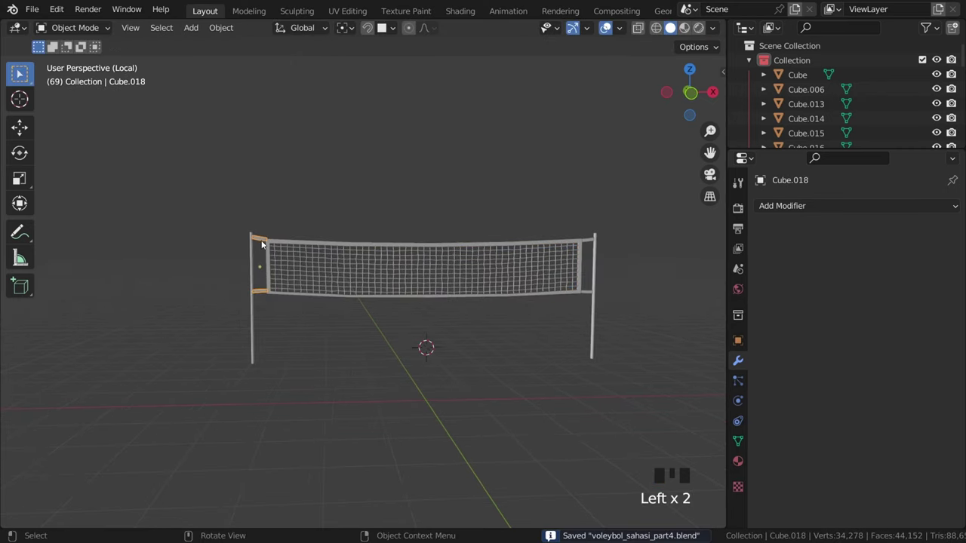
{"action": "left_click", "coordinate": [224, 224]}
{"action": "key", "text": "g"}
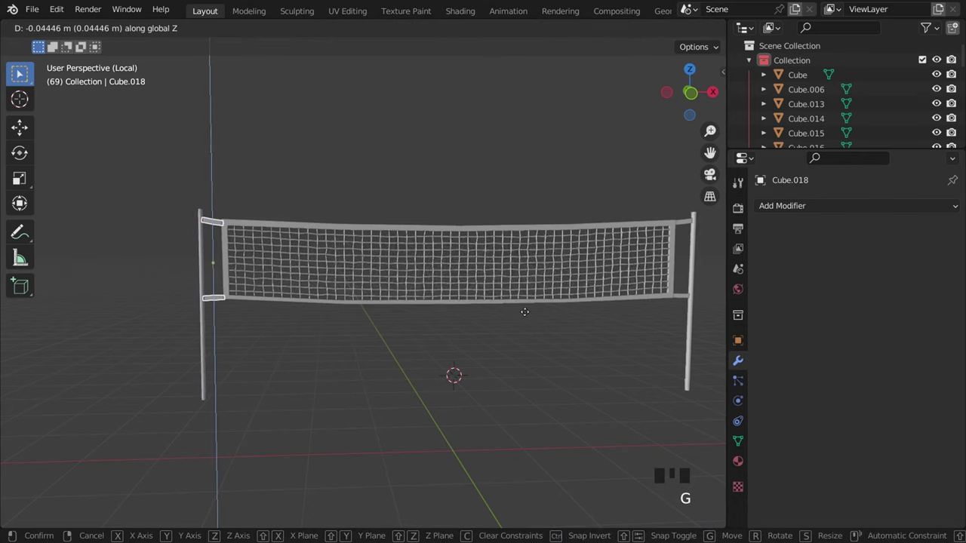
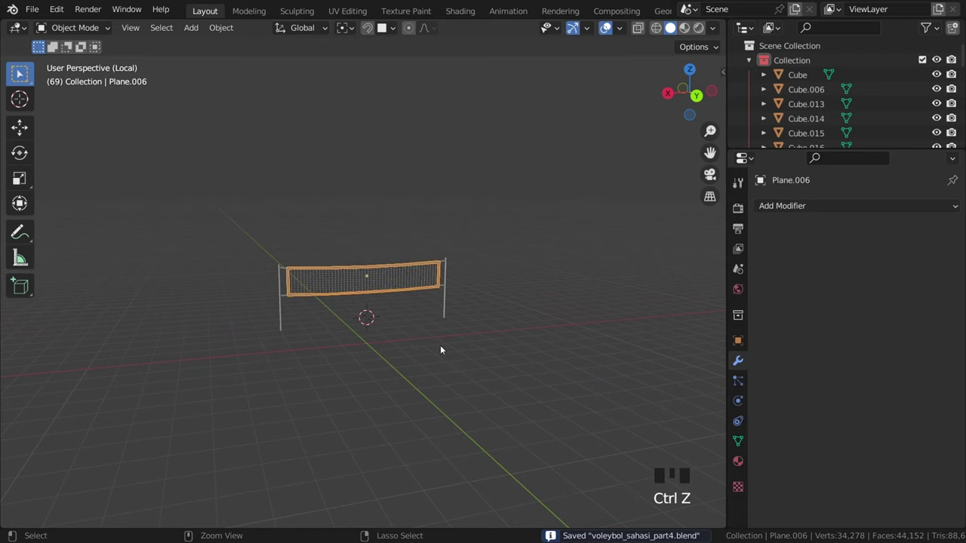
- Recheck from the front and nudge the left-post tie piece vertically to fit the net
{"action": "left_click_drag", "start_coordinate": [242, 320], "coordinate": [234, 306]}
{"action": "left_click", "coordinate": [234, 306]}
{"action": "key", "text": "g"}
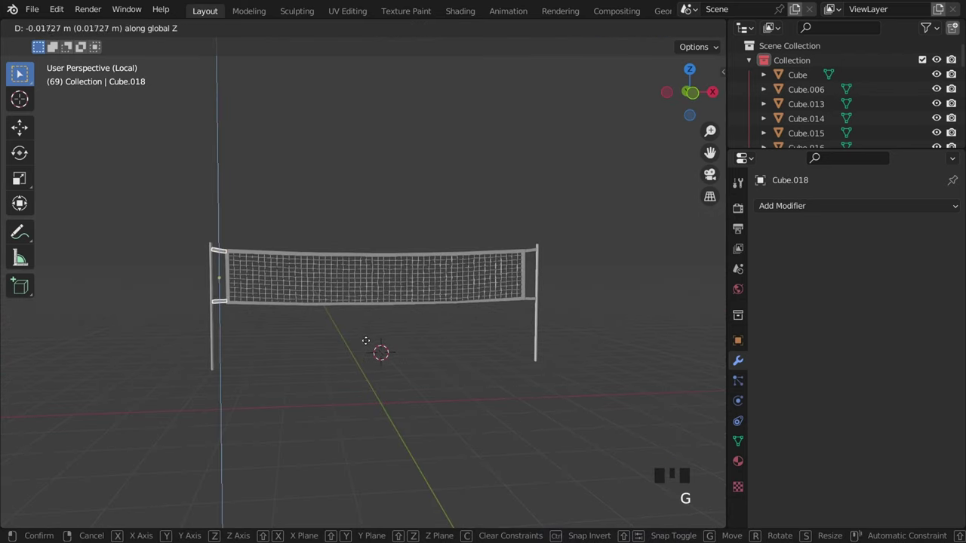
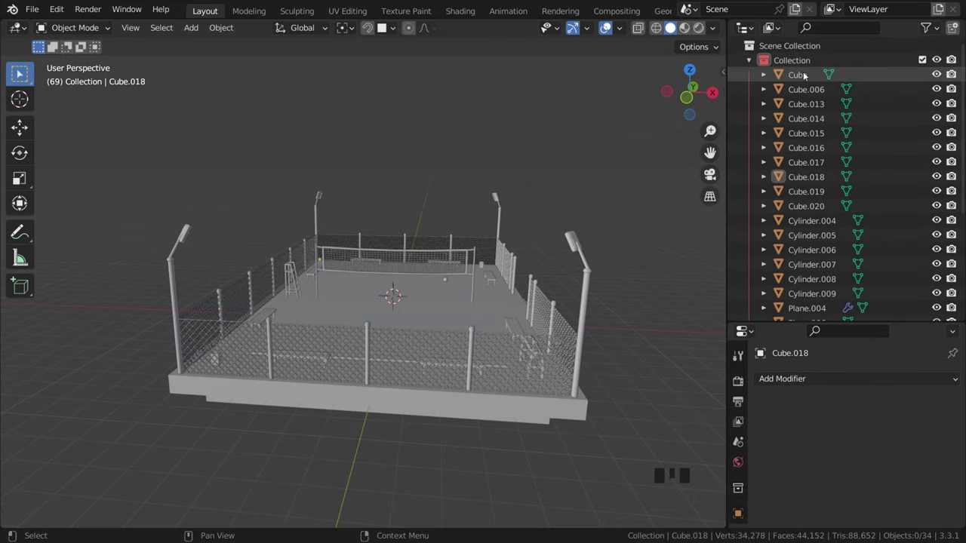
- Save and collapse the Outliner to show only the Temel, Çitler, Lambalar, Banklar, File, Ekstralar collections
{"action": "key", "text": "ctrl+s"}
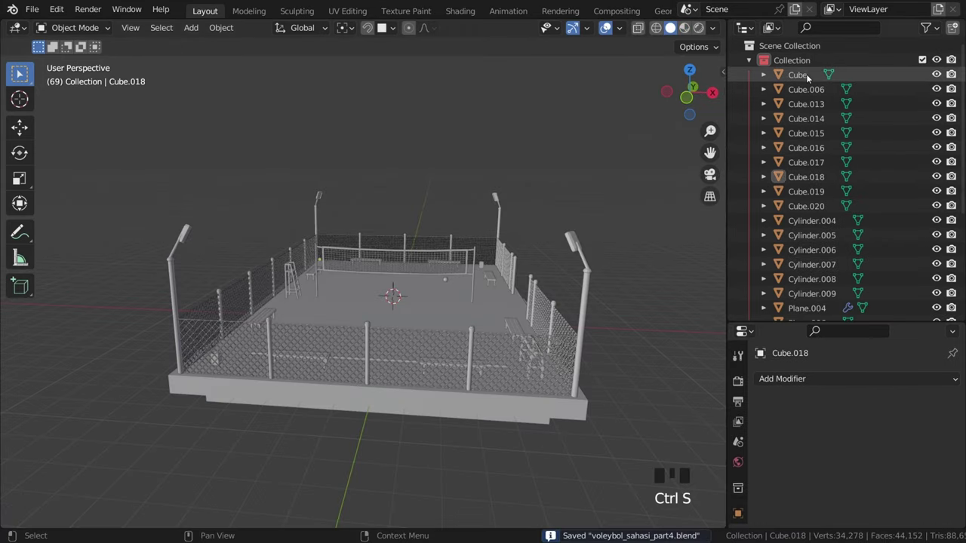
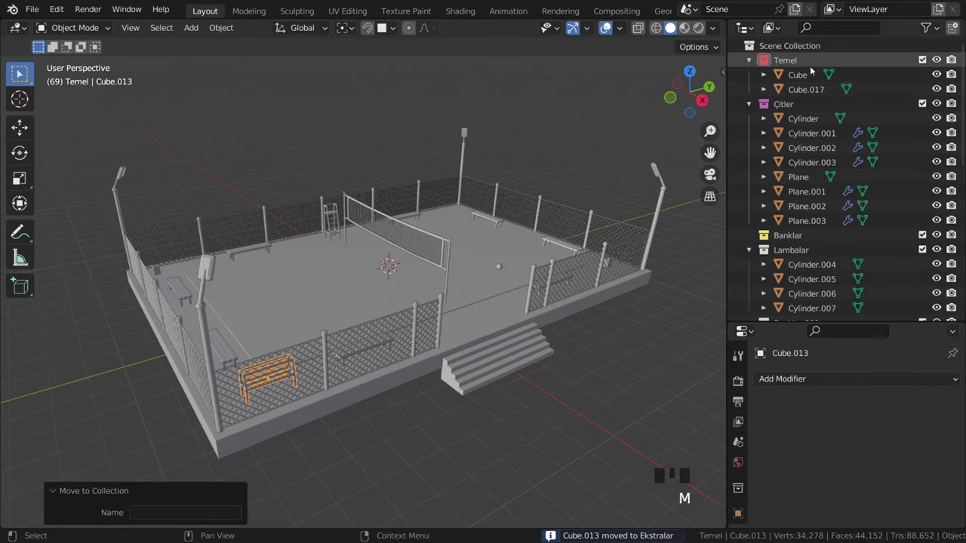
{"action": "key", "text": "KP_Subtract"}
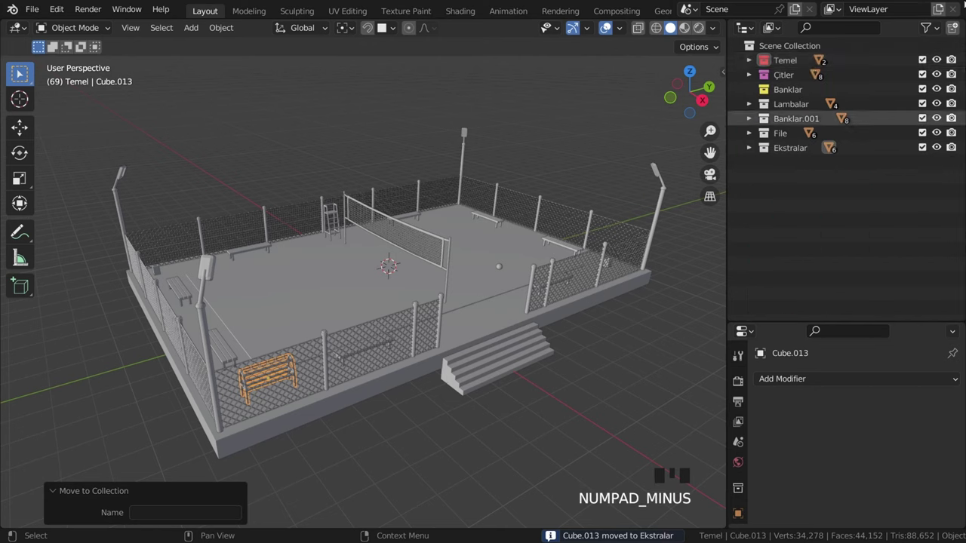
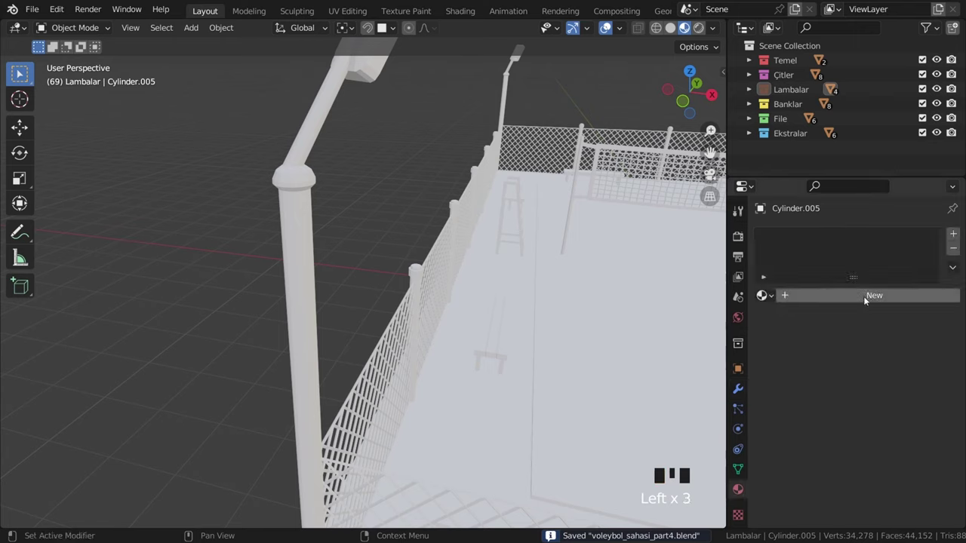
- Bring up the lamp post material's Base Color picker to darken it to crimson
{"action": "left_click_drag", "start_coordinate": [873, 300], "coordinate": [881, 447]}
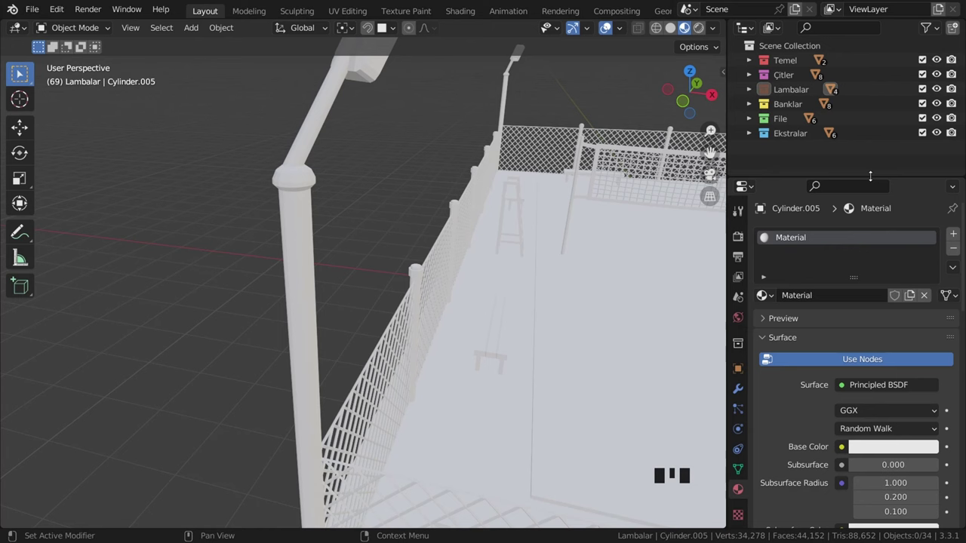
{"action": "middle_click", "coordinate": [548, 278]}
{"action": "key", "text": "ctrl+s"}
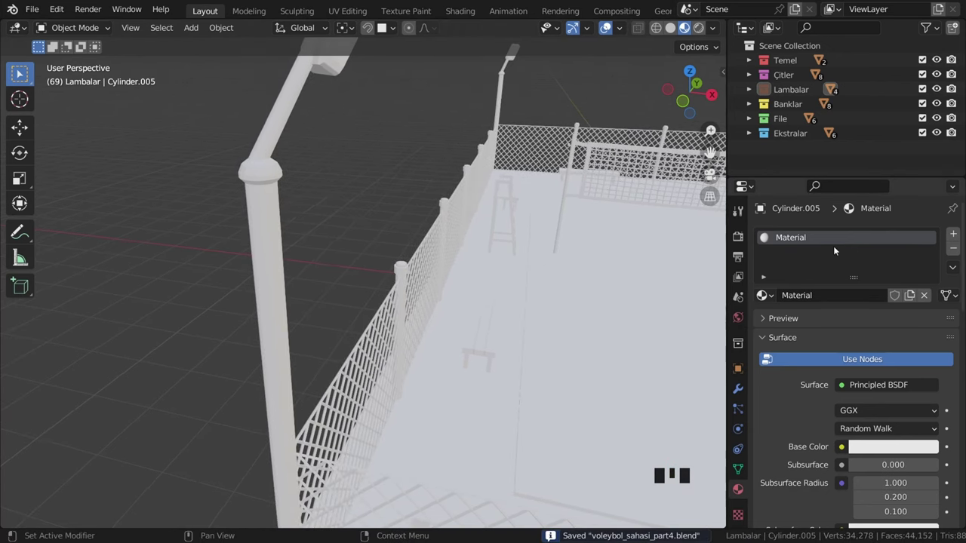
{"action": "scroll", "scroll_direction": "down", "scroll_amount": 3}
{"action": "left_click", "coordinate": [887, 328]}
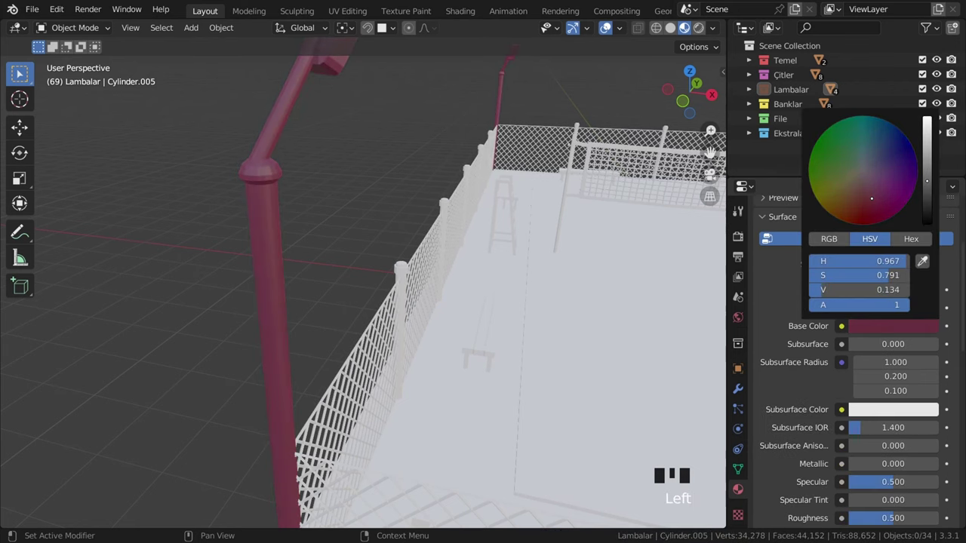
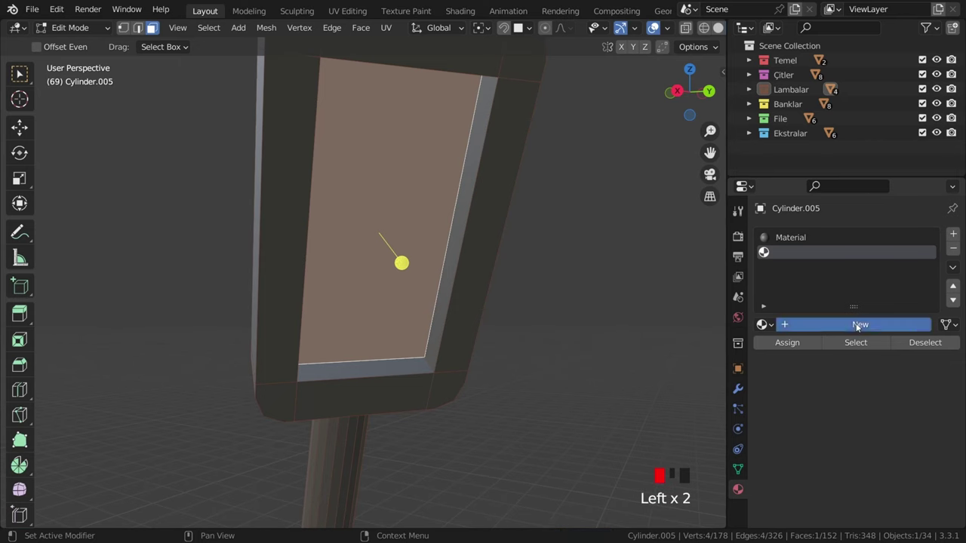
- Create a new material in the lamp head's second slot for its front face
{"action": "scroll", "scroll_direction": "down", "scroll_amount": 3}
{"action": "left_click", "coordinate": [889, 379]}
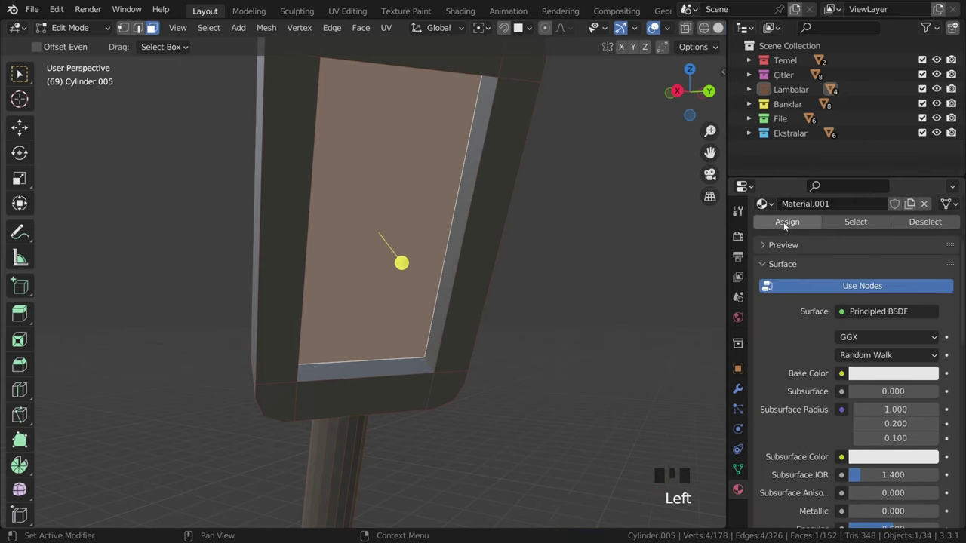
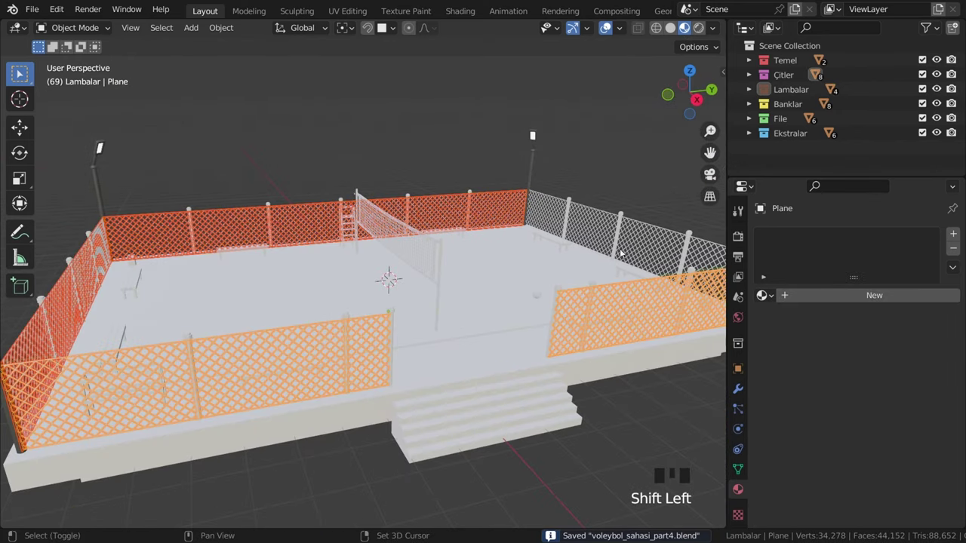
- Select the fence post cylinders around the court and save the file
{"action": "left_click", "coordinate": [607, 233]}
{"action": "key", "text": "ctrl+s"}
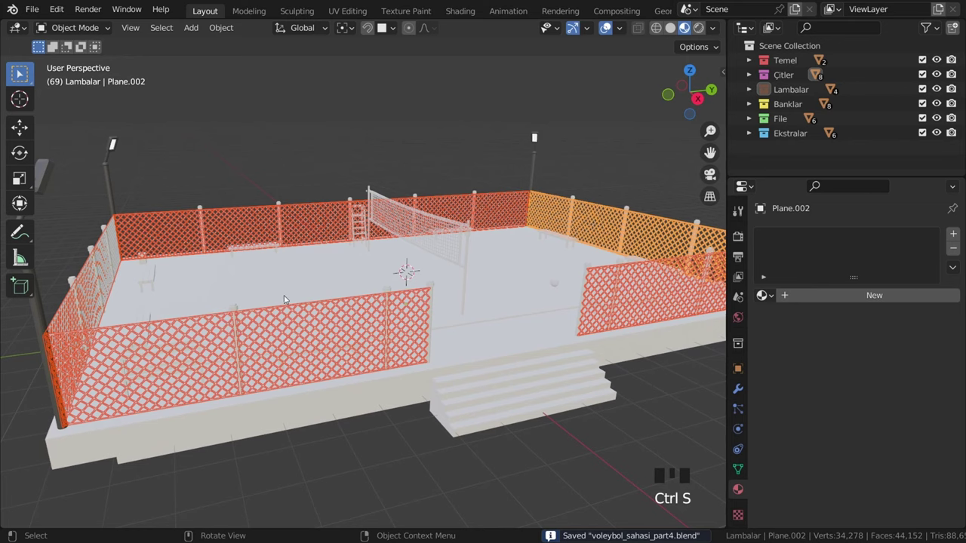
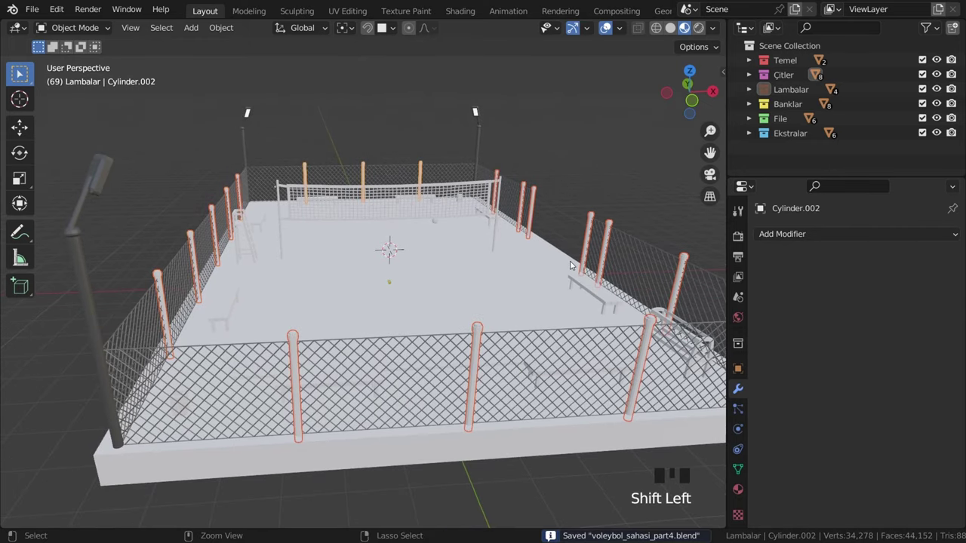
- Join the posts with Ctrl+J, then in Edit Mode select all and bring up Separate by loose parts
{"action": "key", "text": "ctrl+j"}
{"action": "scroll", "scroll_direction": "down", "scroll_amount": 3}
{"action": "key", "text": "Tab"}
{"action": "key", "text": "a"}
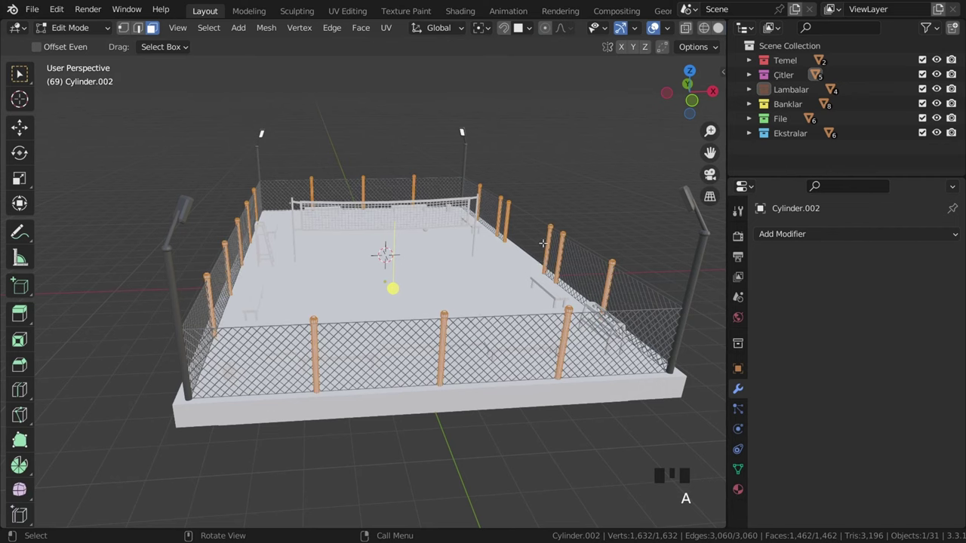
{"action": "key", "text": "p"}
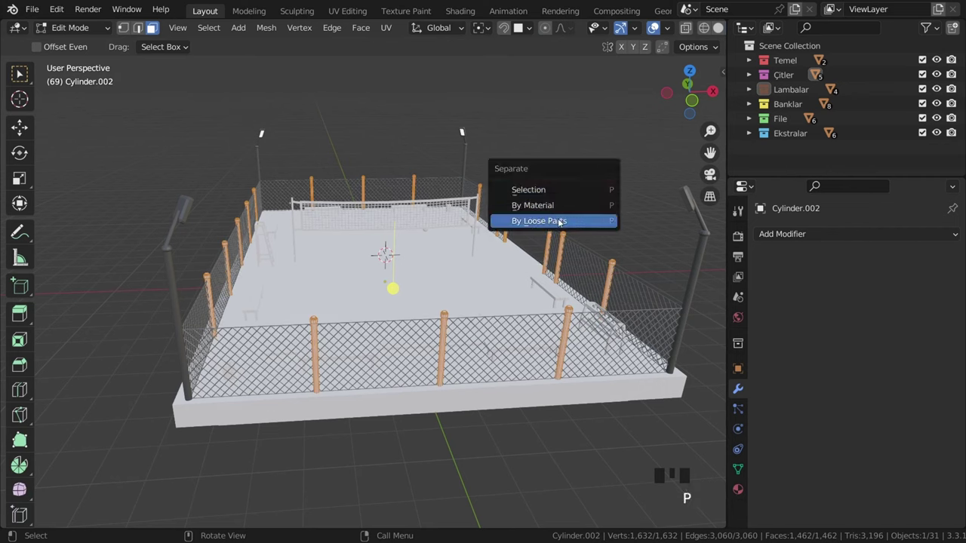
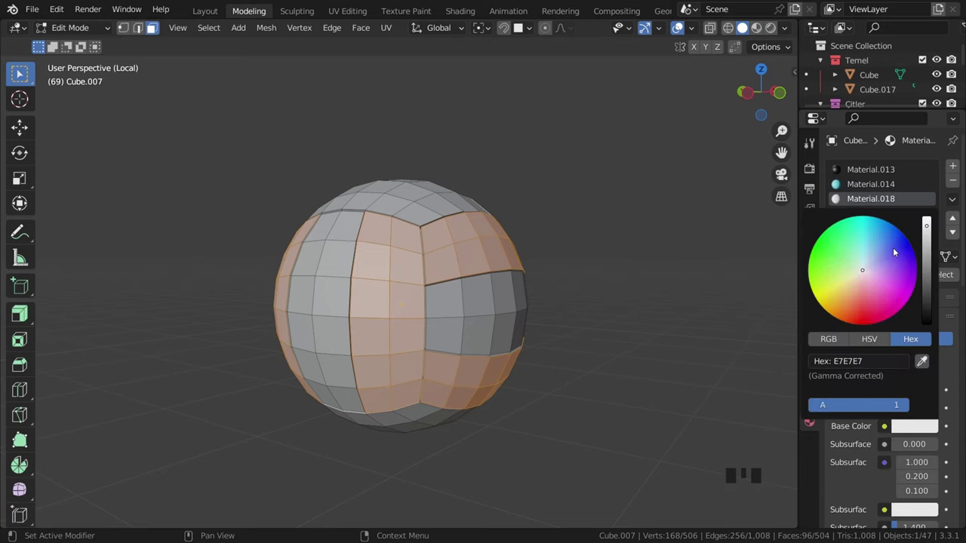
- Add a new white material slot (Material.019) and Assign it to the selected panels, saving
{"action": "left_click", "coordinate": [856, 278]}
{"action": "scroll", "scroll_direction": "down", "scroll_amount": 3}
{"action": "key", "text": "Tab"}
{"action": "middle_click", "coordinate": [841, 340]}
{"action": "key", "text": "Tab"}
{"action": "key", "text": "ctrl+s"}
{"action": "scroll", "scroll_direction": "down", "scroll_amount": 3}
{"action": "middle_click", "coordinate": [841, 322]}
{"action": "scroll", "scroll_direction": "up", "scroll_amount": 3}
{"action": "key", "text": "ctrl+s"}
{"action": "left_click", "coordinate": [841, 321]}
{"action": "left_click", "coordinate": [925, 414]}
{"action": "key", "text": "ctrl+s"}
- Select the remaining volleyball panel faces in the viewport for colouring
{"action": "scroll", "scroll_direction": "down", "scroll_amount": 3}
{"action": "left_click_drag", "start_coordinate": [507, 316], "coordinate": [513, 317]}
{"action": "key", "text": "ctrl+s"}
{"action": "left_click_drag", "start_coordinate": [521, 328], "coordinate": [500, 324]}
{"action": "scroll", "scroll_direction": "up", "scroll_amount": 3}
{"action": "key", "text": "ctrl+s"}
{"action": "left_click_drag", "start_coordinate": [483, 314], "coordinate": [526, 330]}
{"action": "key", "text": "ctrl+s"}
{"action": "left_click_drag", "start_coordinate": [534, 308], "coordinate": [493, 294]}
{"action": "left_click_drag", "start_coordinate": [524, 316], "coordinate": [536, 338]}
{"action": "scroll", "scroll_direction": "down", "scroll_amount": 3}
{"action": "left_click", "coordinate": [477, 235]}
{"action": "scroll", "scroll_direction": "up", "scroll_amount": 3}
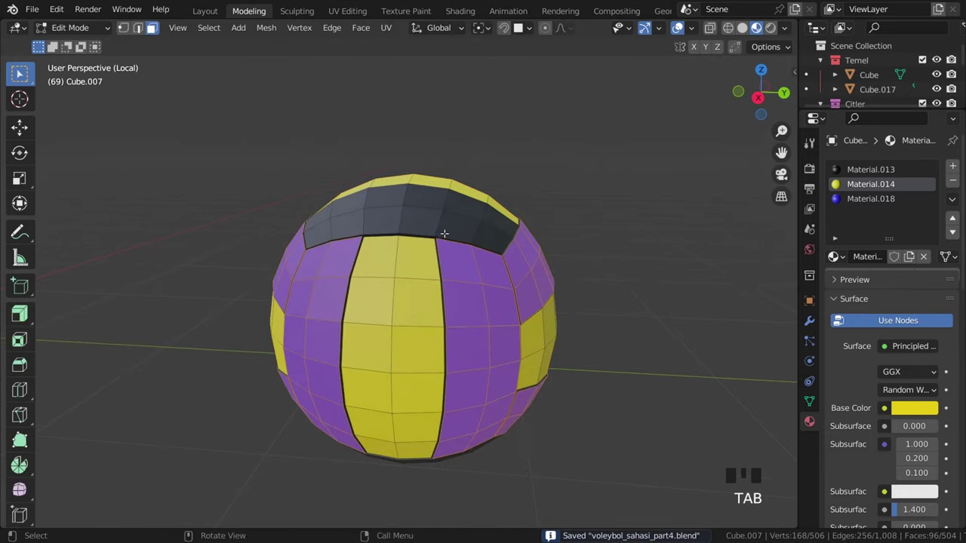
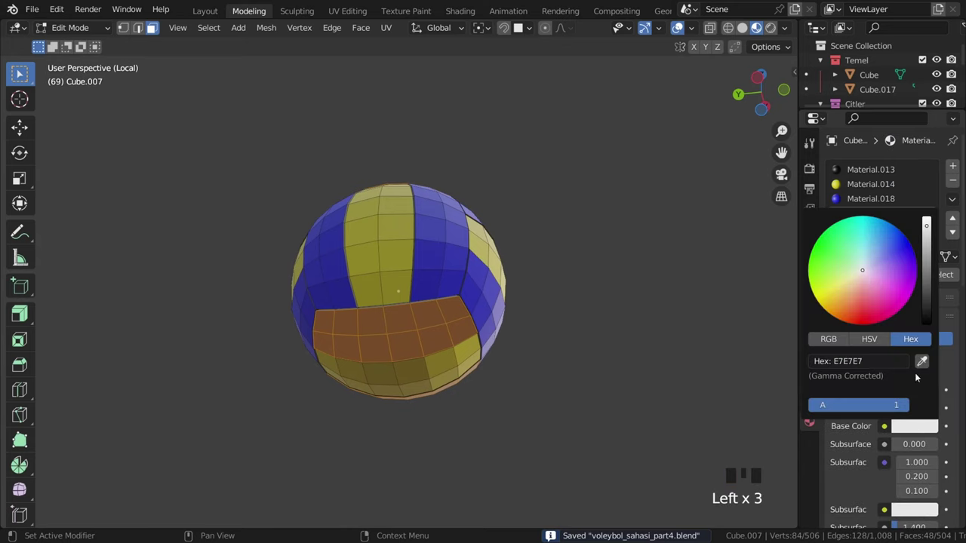
- Set Material.018 to blue, return to Object Mode and check the yellow, blue and white ball
{"action": "left_click", "coordinate": [850, 282]}
{"action": "key", "text": "Tab"}
{"action": "scroll", "scroll_direction": "down", "scroll_amount": 3}
{"action": "key", "text": "ctrl+s"}
{"action": "left_click", "coordinate": [570, 286]}
{"action": "left_click_drag", "start_coordinate": [497, 248], "coordinate": [442, 329]}
{"action": "scroll", "scroll_direction": "up", "scroll_amount": 3}
{"action": "key", "text": "ctrl+s"}
{"action": "left_click_drag", "start_coordinate": [468, 334], "coordinate": [461, 296]}
{"action": "left_click_drag", "start_coordinate": [460, 296], "coordinate": [489, 290]}
{"action": "left_click_drag", "start_coordinate": [611, 185], "coordinate": [575, 251]}
{"action": "scroll", "scroll_direction": "down", "scroll_amount": 3}
{"action": "left_click_drag", "start_coordinate": [552, 301], "coordinate": [533, 291]}
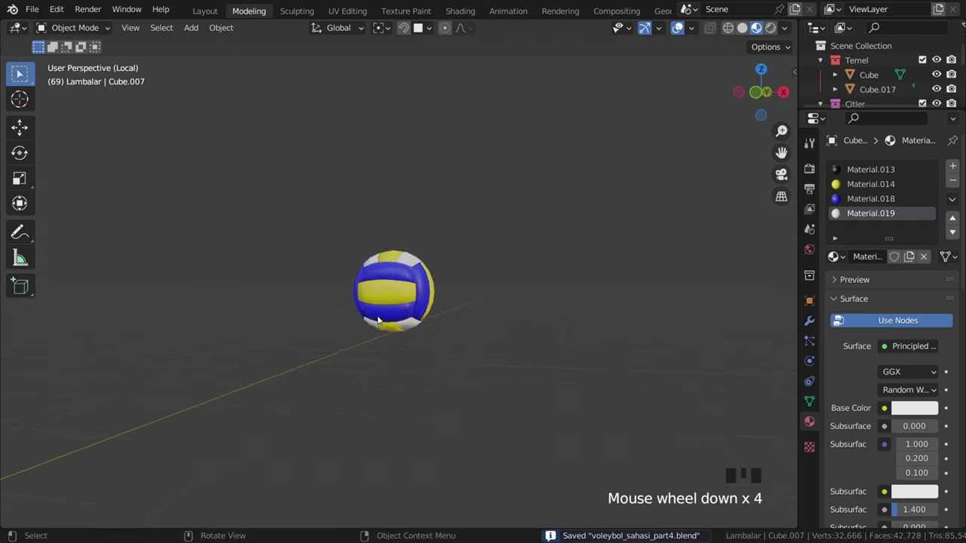